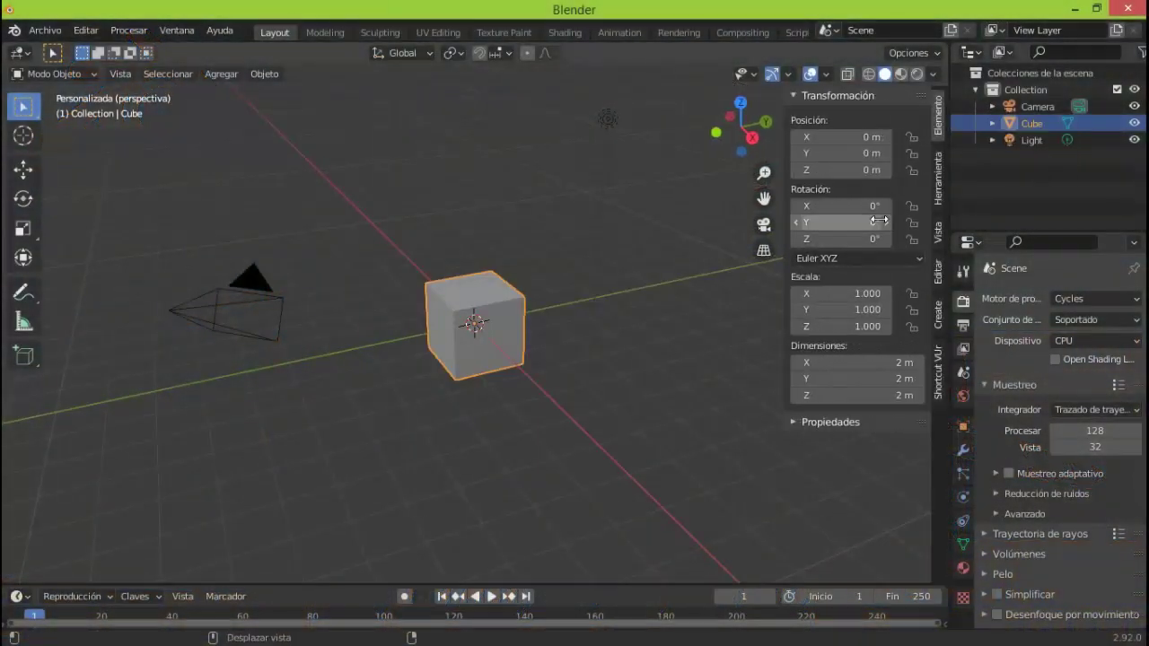
# Step: Hide the sidebar and scale the default cube along Z into a tall, thin column
pyautogui.press('n')
pyautogui.moveTo(35, 177); pyautogui.dragTo(646, 371)
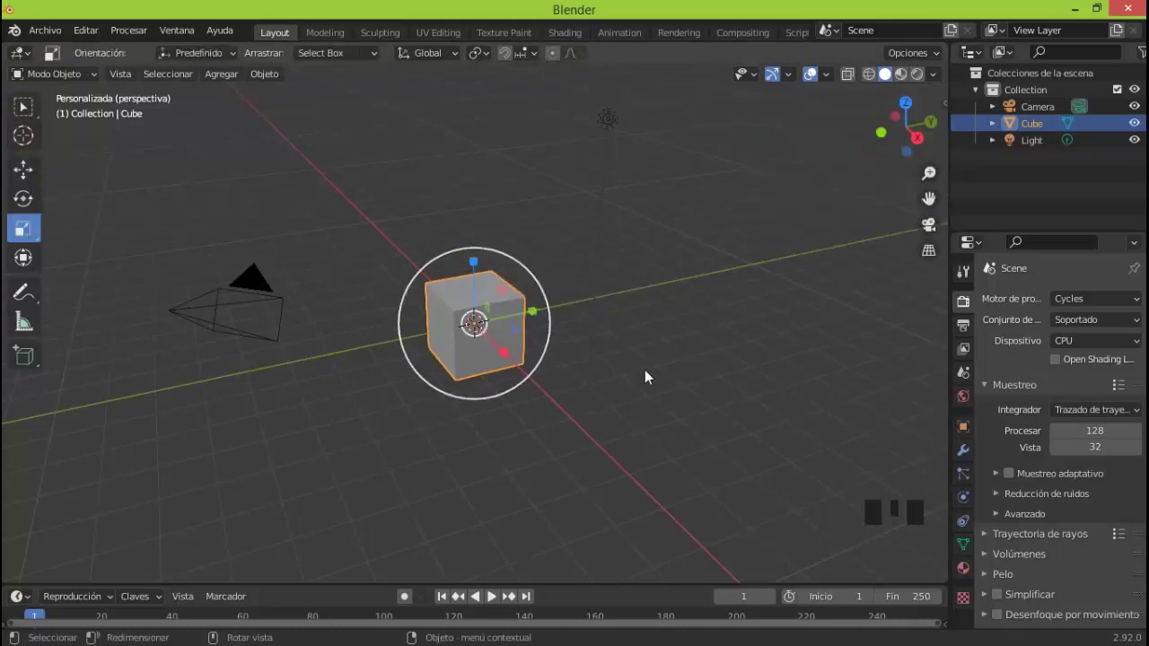
pyautogui.press('s')
pyautogui.click(480, 268)
pyautogui.click(481, 166)
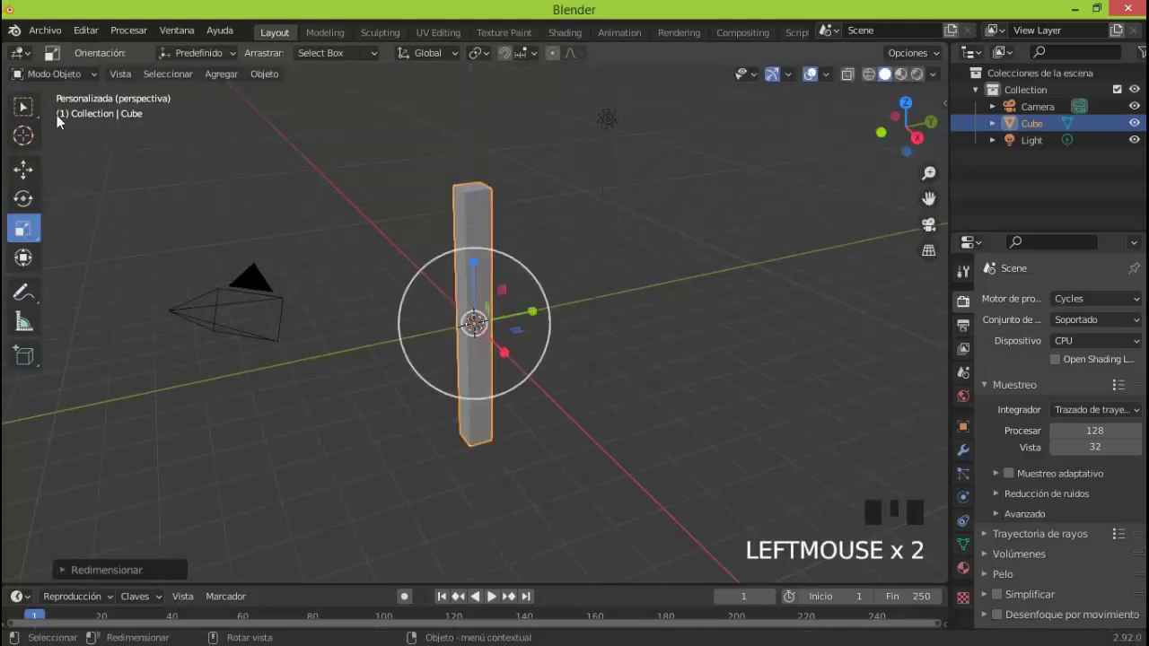
pyautogui.click(34, 176)
# Step: View the column from the front and enter Edit Mode on its mesh
pyautogui.press('KP_1')
pyautogui.click(483, 262)
pyautogui.press('ctrl+z')
# Step: Move the whole mesh up along Z so the column's base rests on the ground line
pyautogui.click(81, 77)
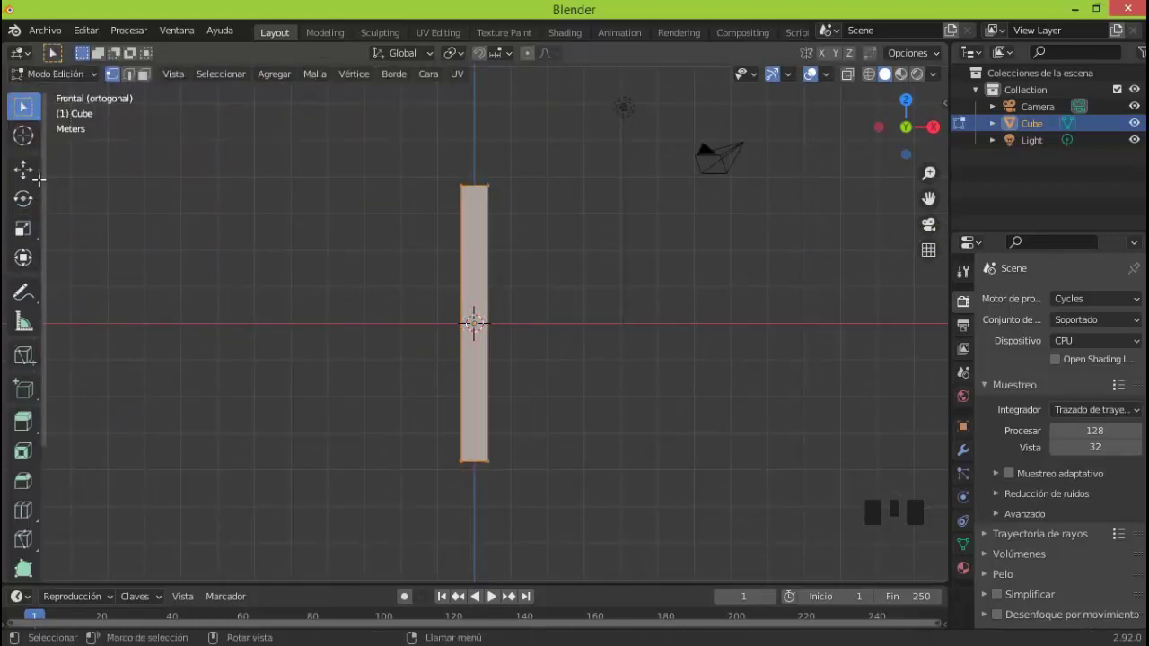
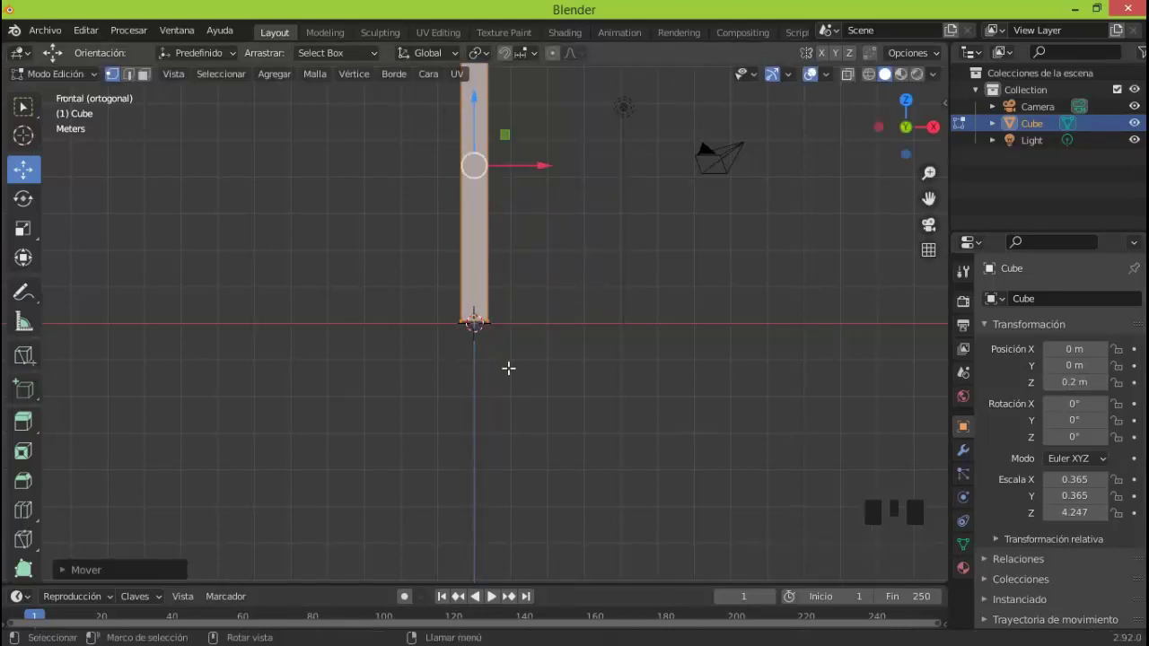
pyautogui.press('KP_Decimal')
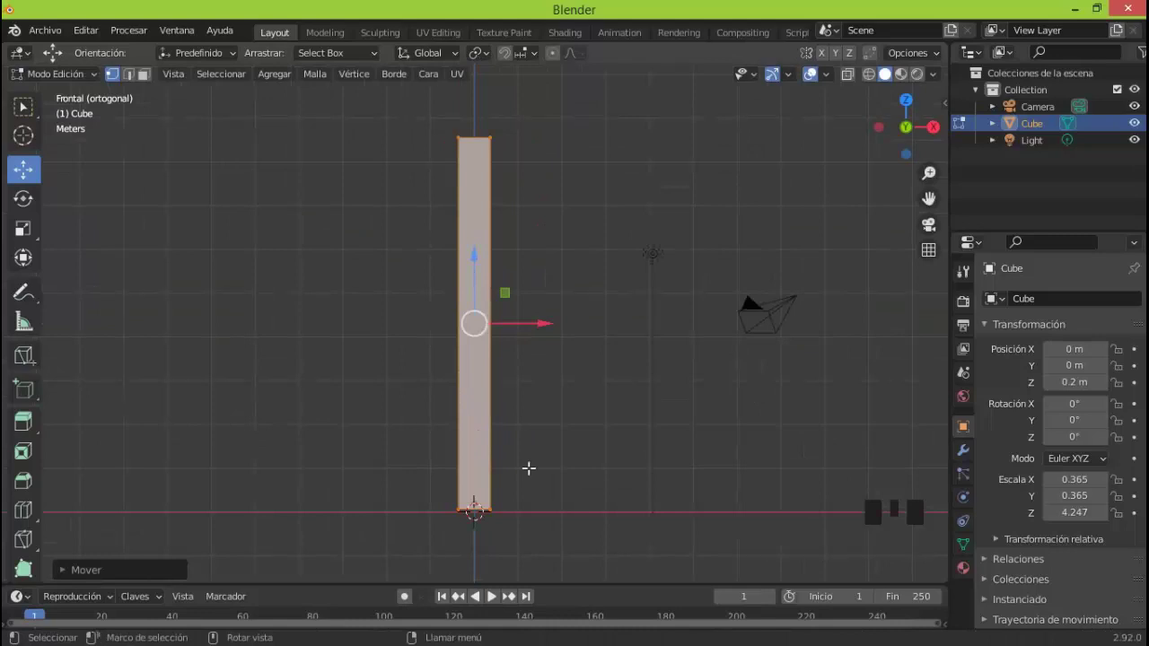
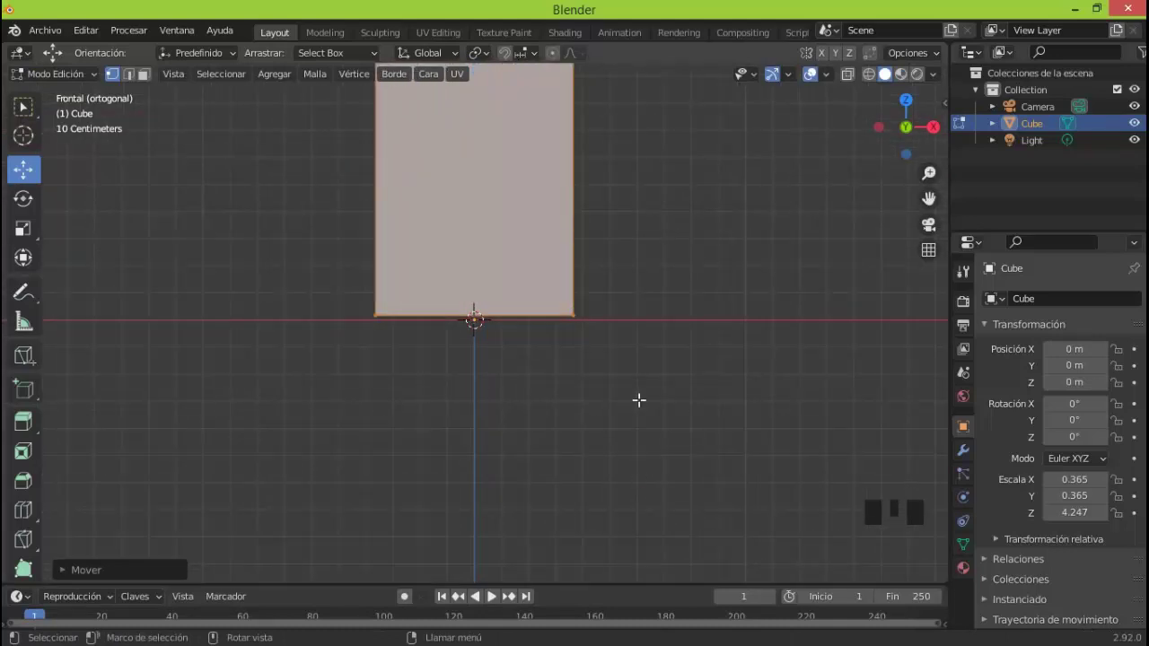
# Step: Loop-cut the column into ten stacked sections and select all faces
pyautogui.press('g')
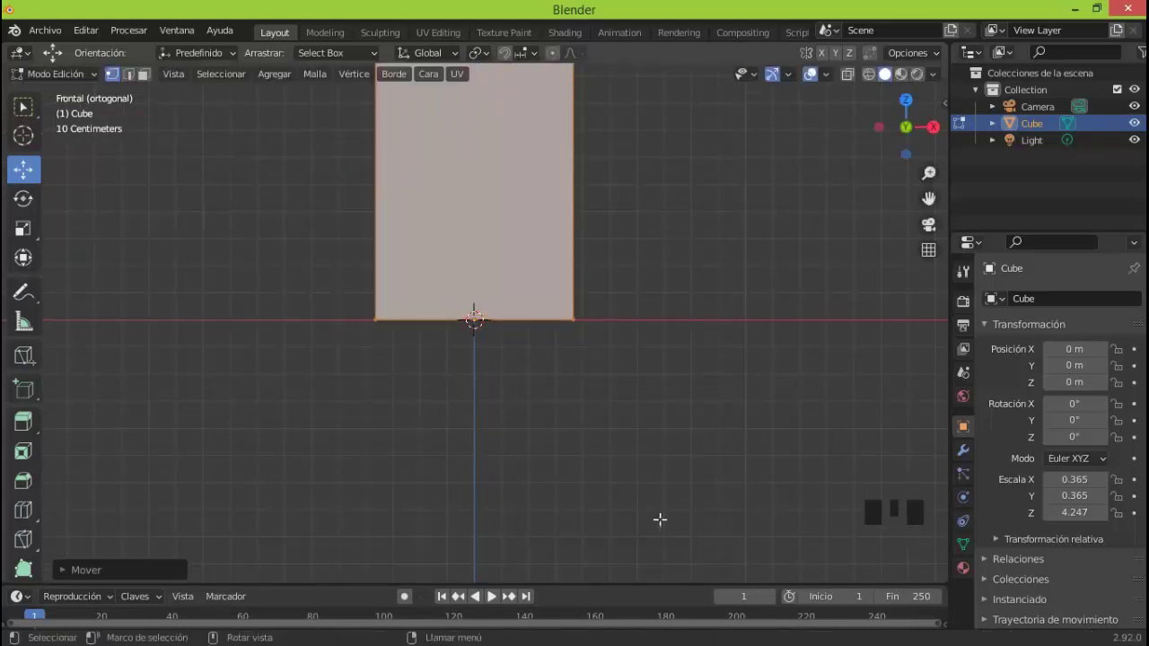
pyautogui.press('KP_Decimal')
pyautogui.press('a')
pyautogui.press('ctrl+r')
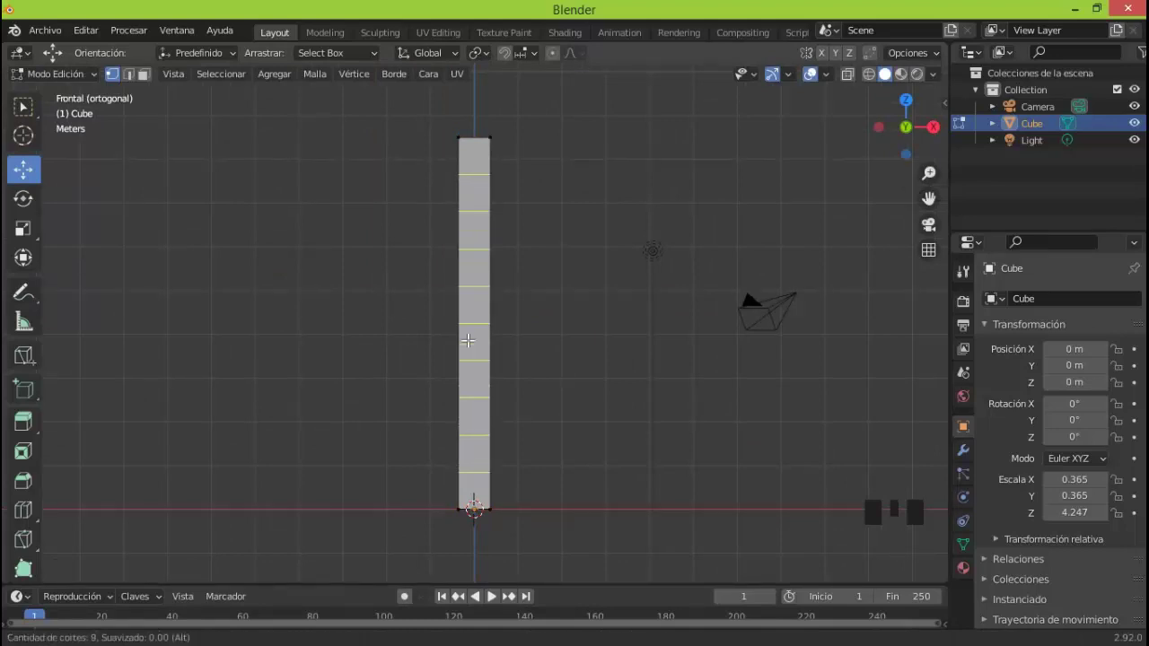
pyautogui.press('a')
# Step: Poke the faces, merge back to quads, triangulate diagonally and convert to a Wireframe lattice
pyautogui.click(154, 85)
pyautogui.click(435, 84)
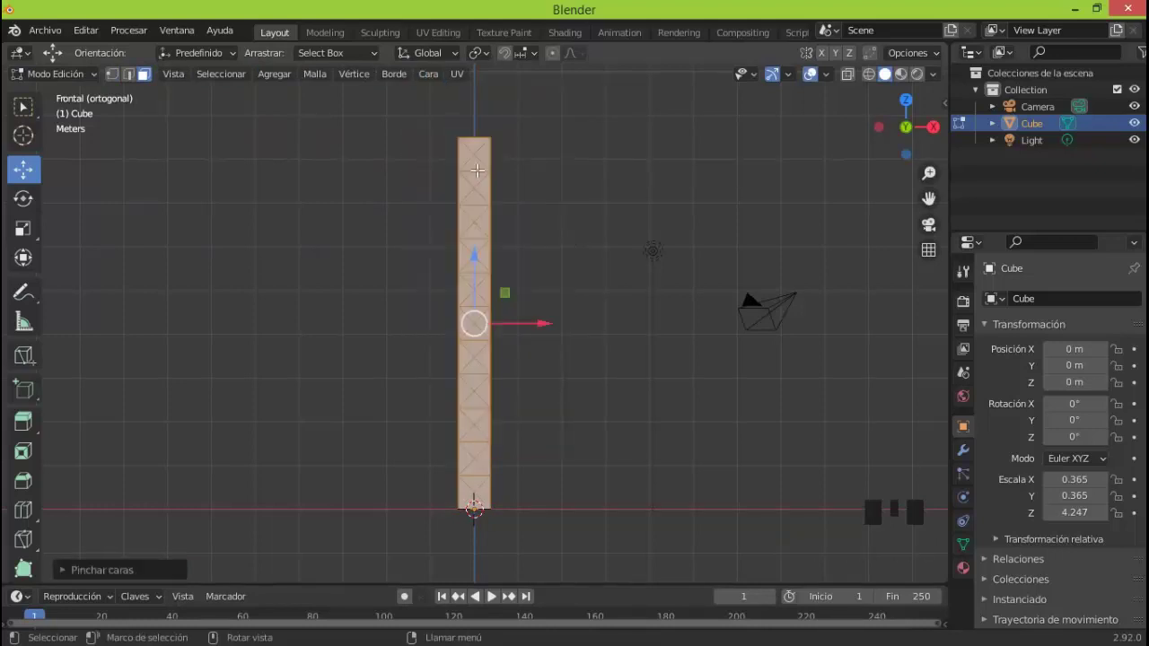
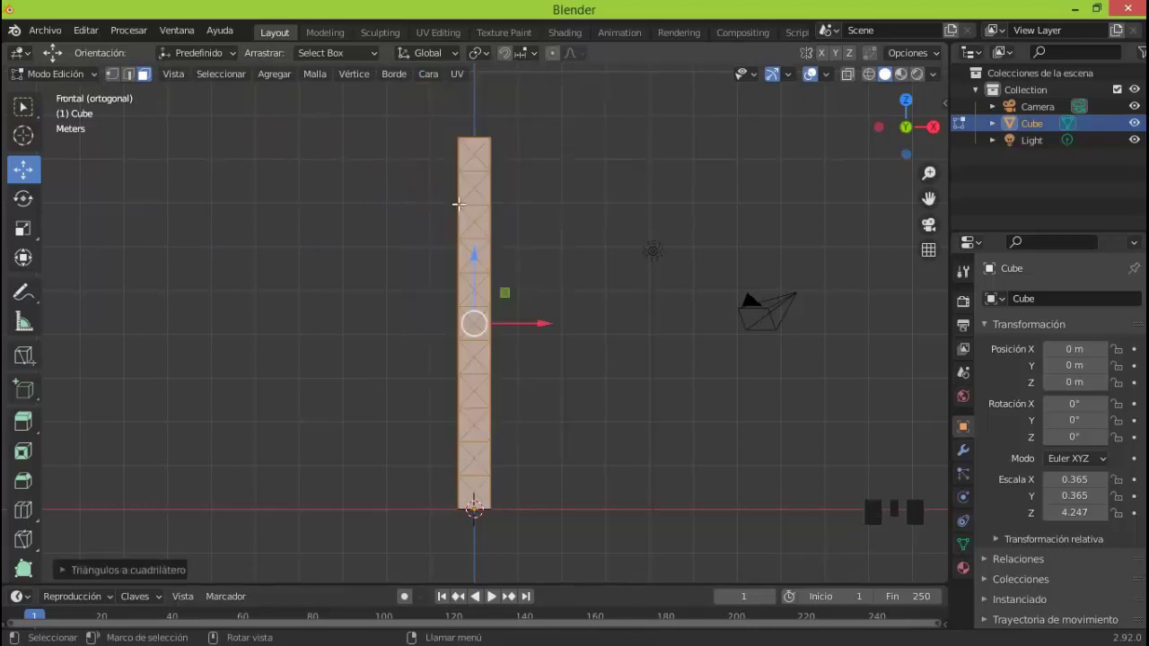
pyautogui.press('ctrl+z')
pyautogui.press('ctrl+z')
pyautogui.click(436, 82)
pyautogui.click(432, 83)
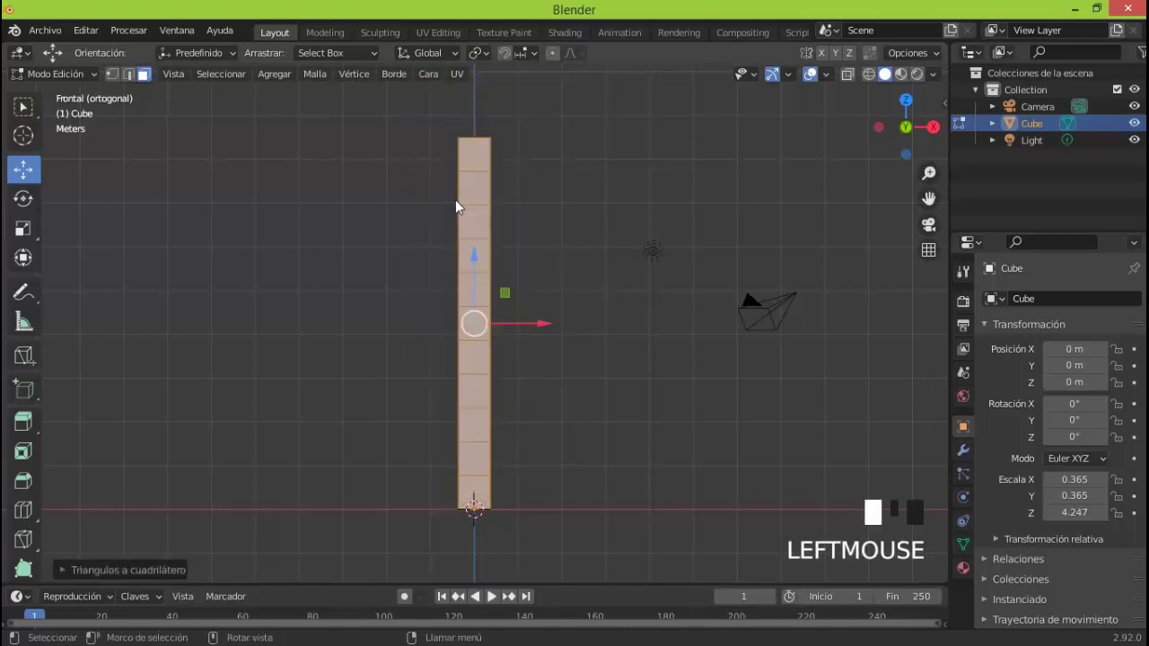
pyautogui.click(439, 81)
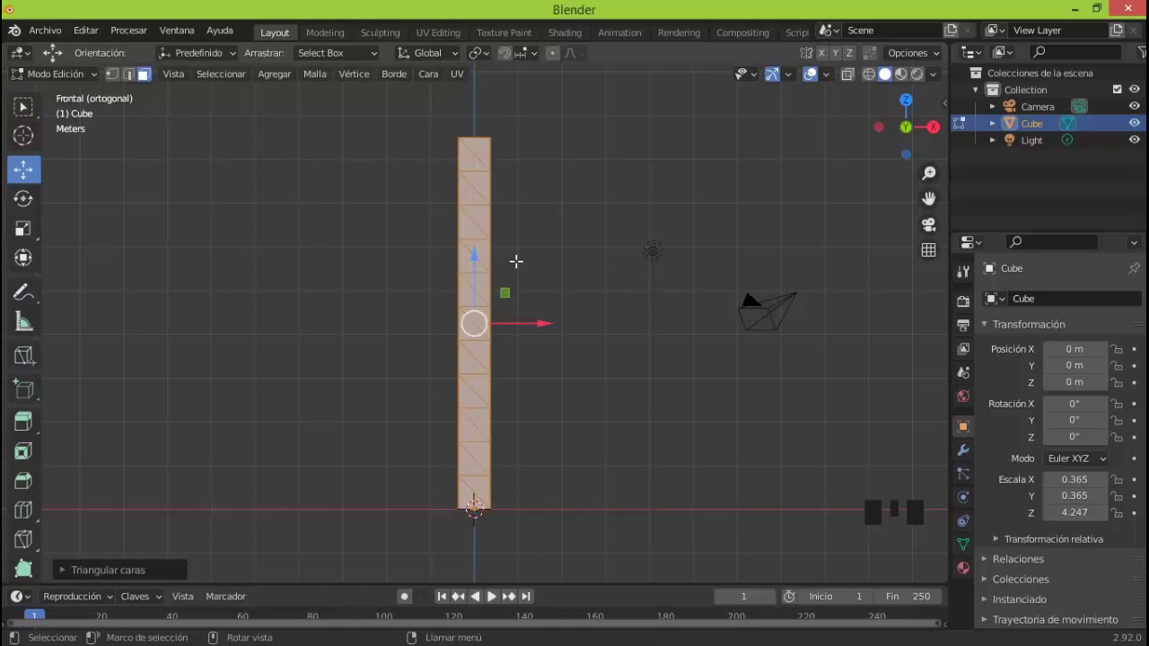
pyautogui.click(443, 83)
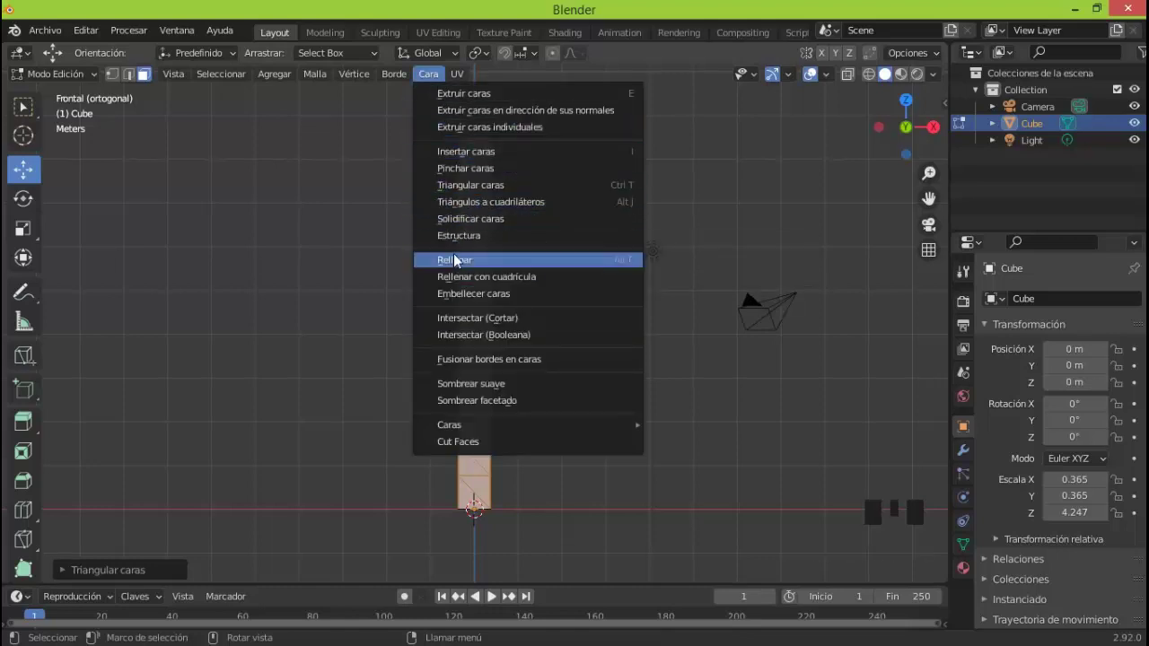
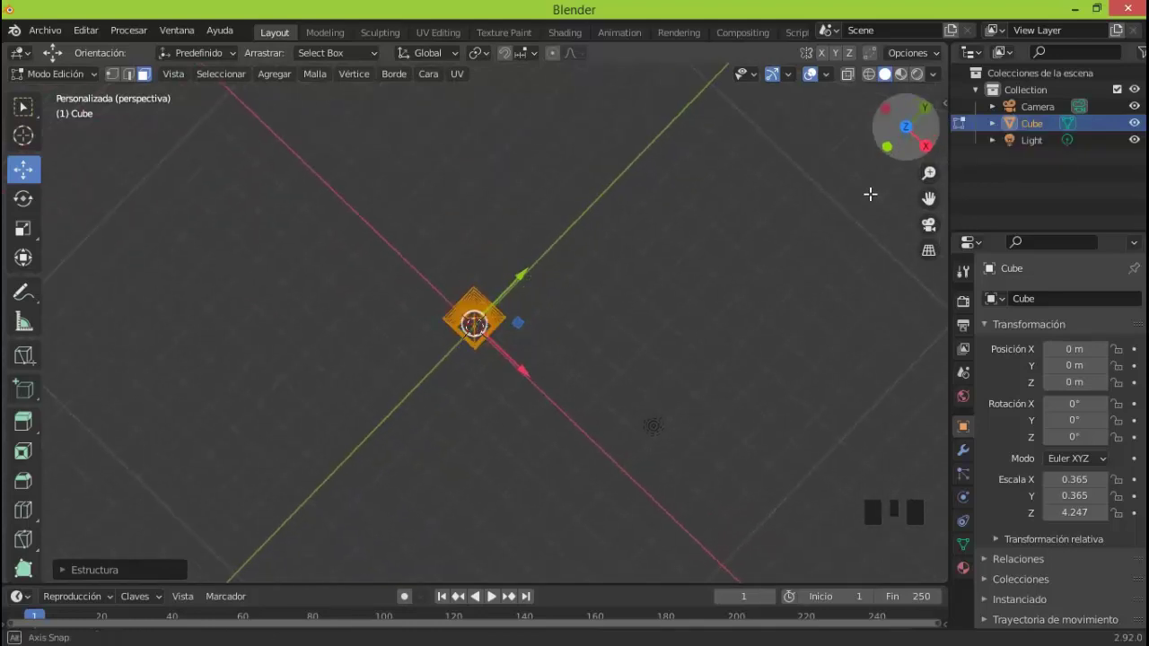
# Step: In Object Mode add a Solidify modifier giving the lattice struts 0.04 m thickness
pyautogui.click(79, 78)
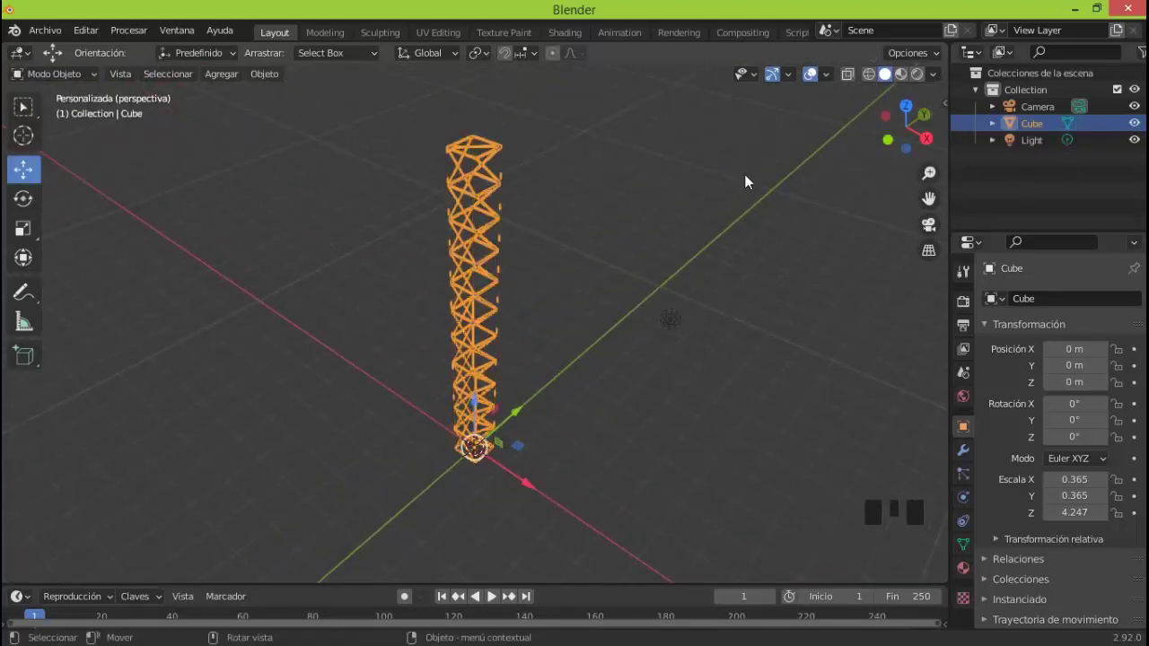
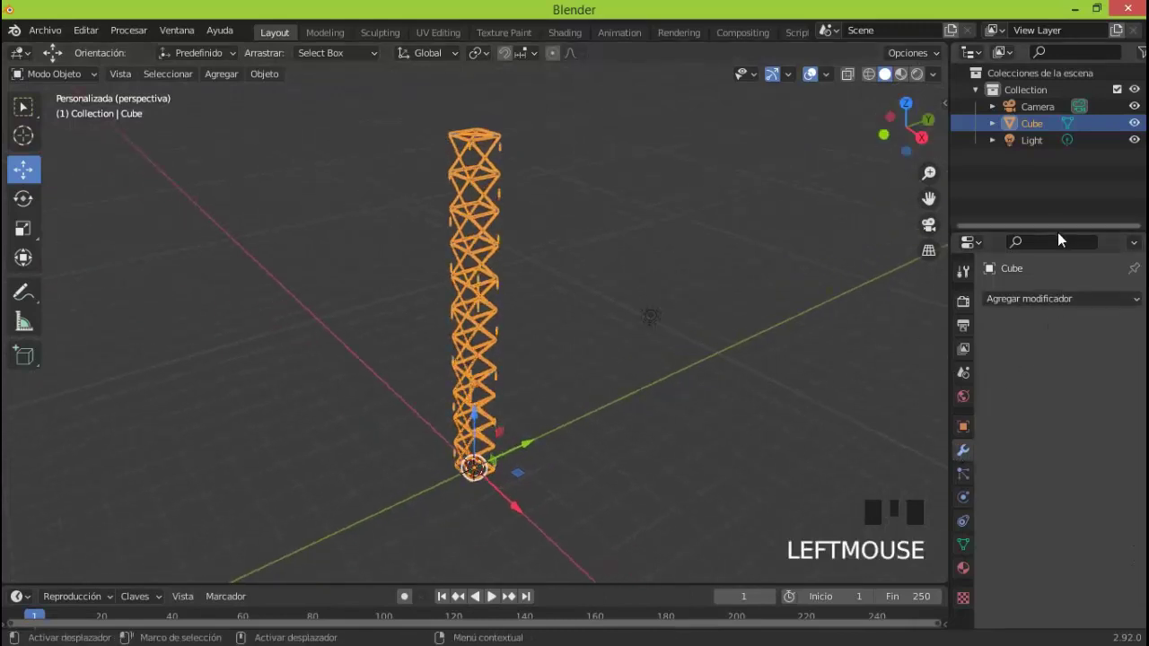
pyautogui.click(954, 303)
pyautogui.press('KP_Add')
pyautogui.click(1013, 249)
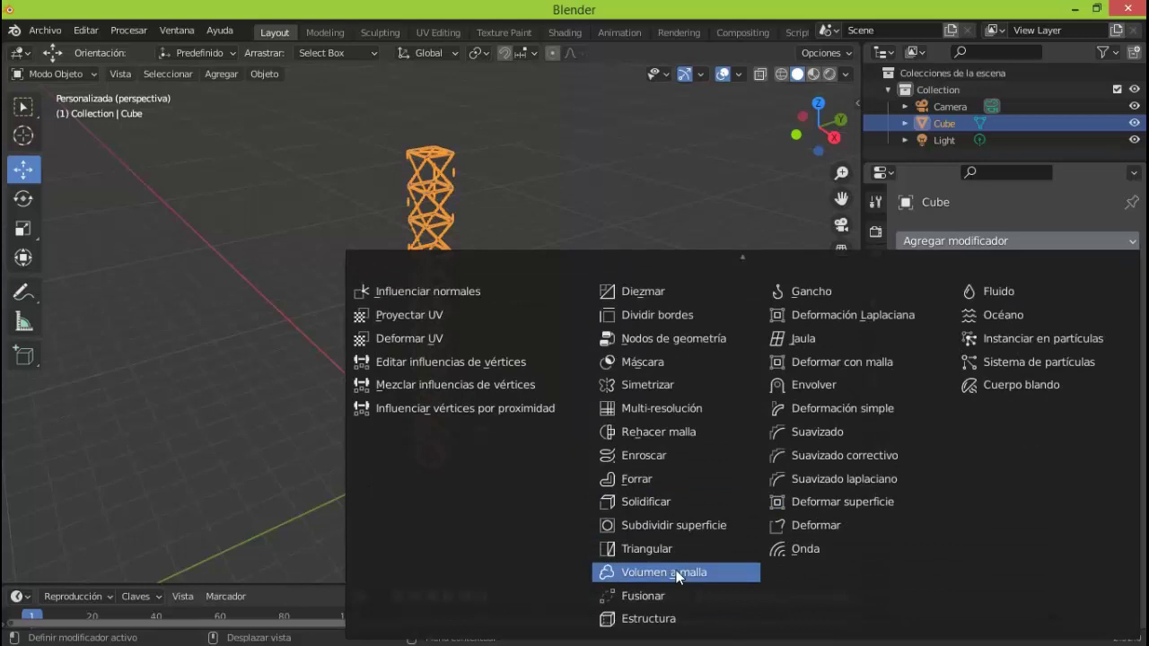
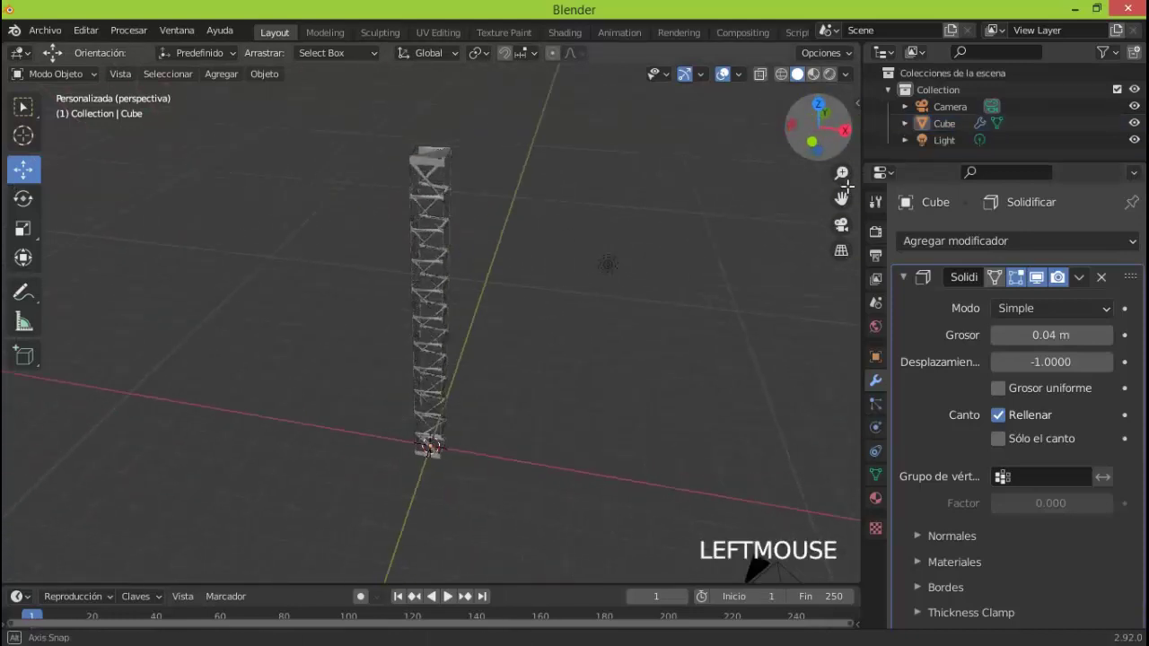
pyautogui.click(1083, 281)
# Step: Apply the modifier and add a new cube at the origin for the next tower
pyautogui.click(454, 279)
pyautogui.click(507, 443)
pyautogui.click(239, 82)
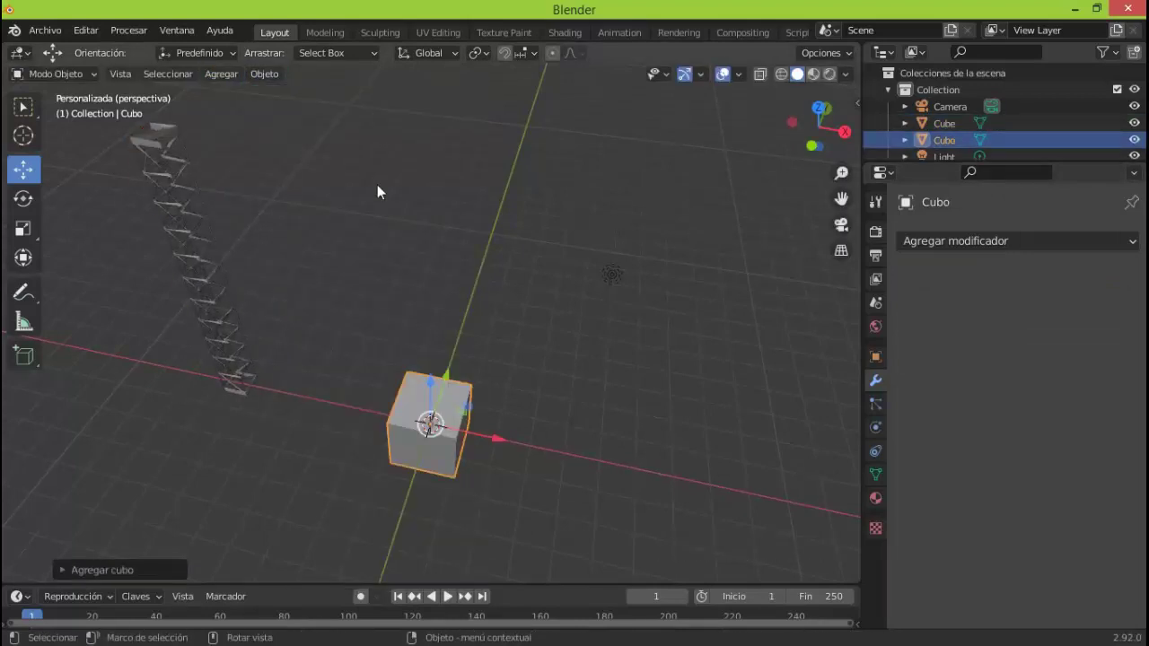
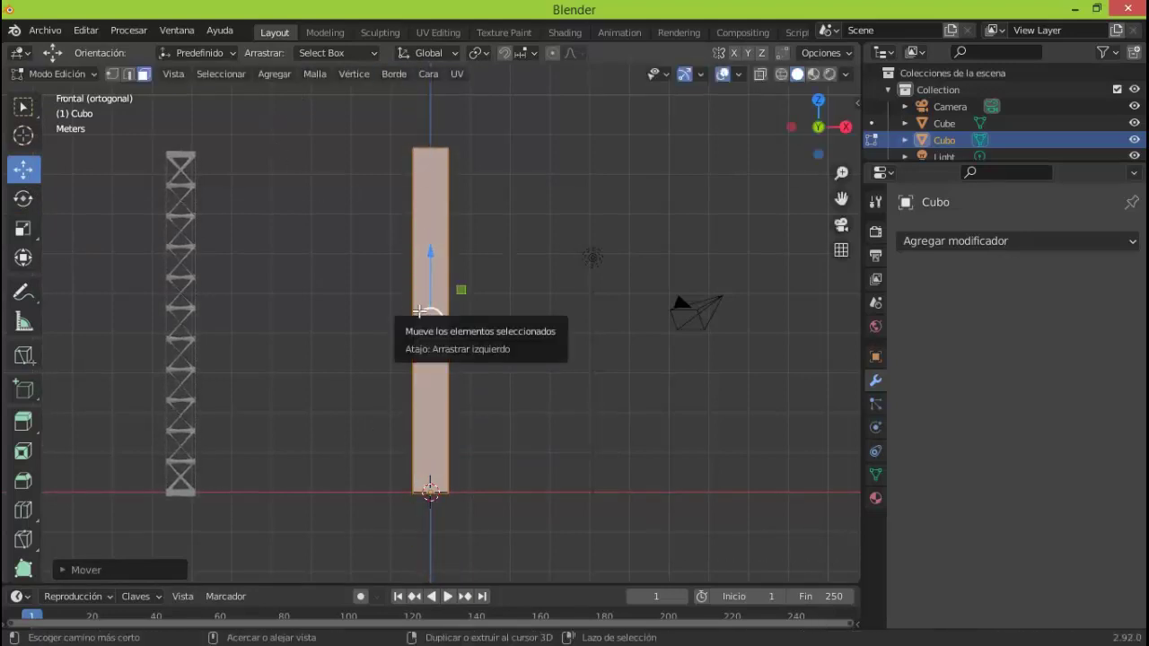
# Step: Loop-cut the second column and raise its lattice truss thickness to 0.07 m
pyautogui.press('ctrl+r')
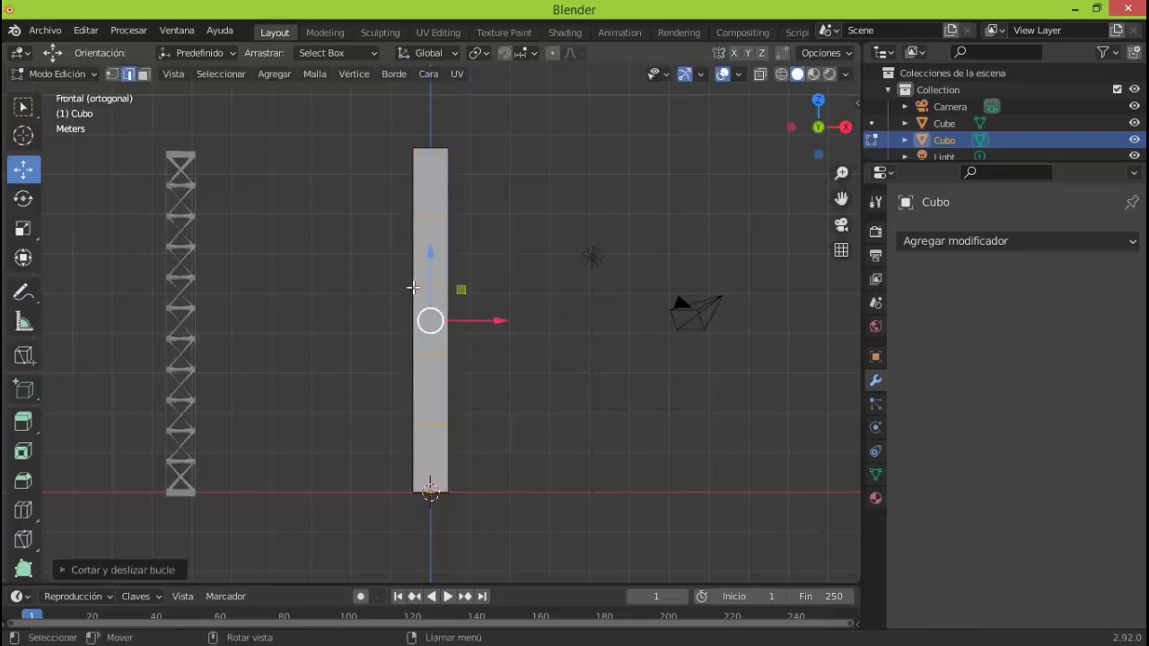
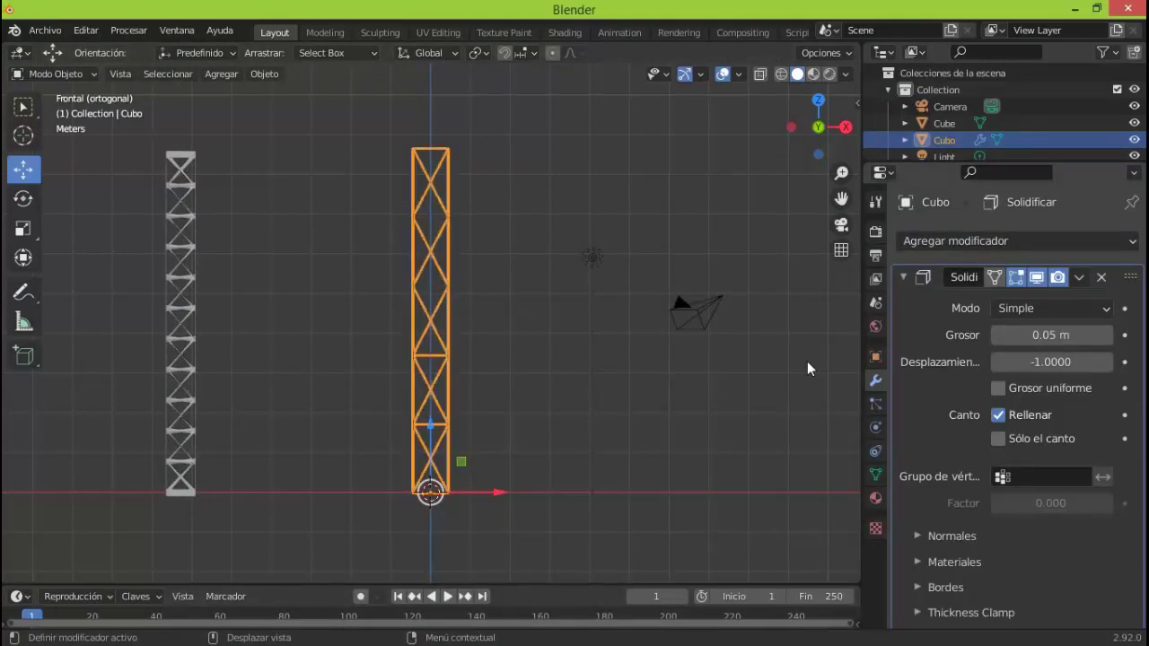
pyautogui.click(849, 151)
pyautogui.doubleClick(1113, 340)
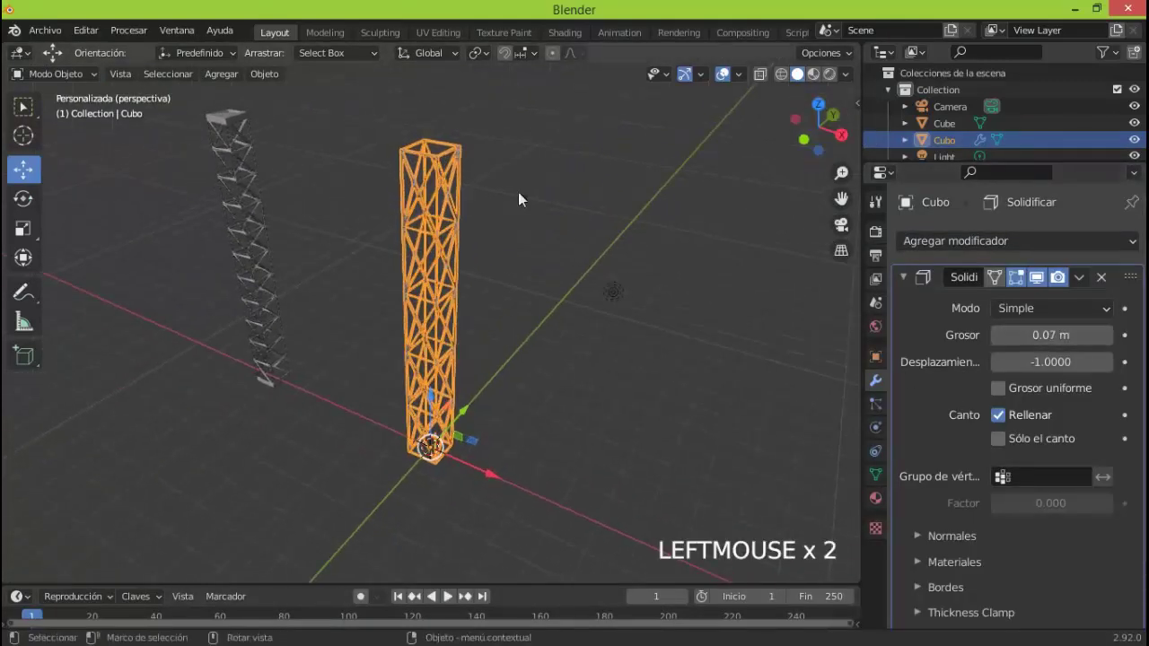
pyautogui.click(1090, 283)
# Step: Apply the modifiers and move the second tower away from the origin
pyautogui.press('a')
pyautogui.press('a')
pyautogui.click(444, 356)
pyautogui.click(499, 383)
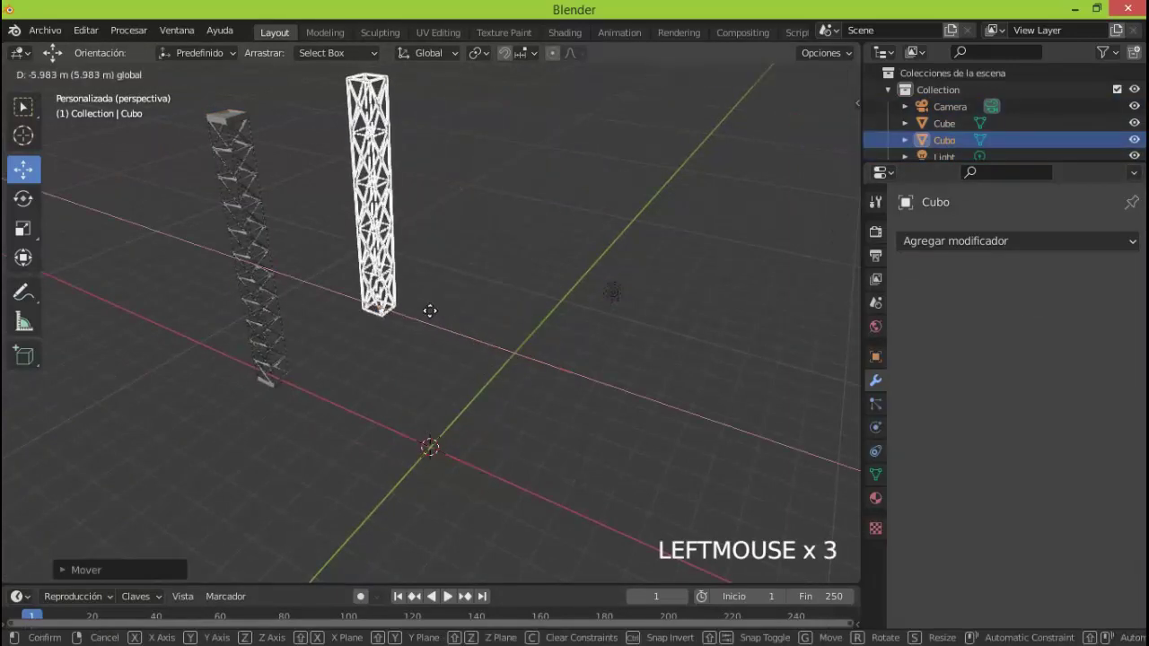
# Step: Add a tall six-sided cylinder at the origin and slice it with loop cuts for the mast
pyautogui.press('a')
pyautogui.click(228, 83)
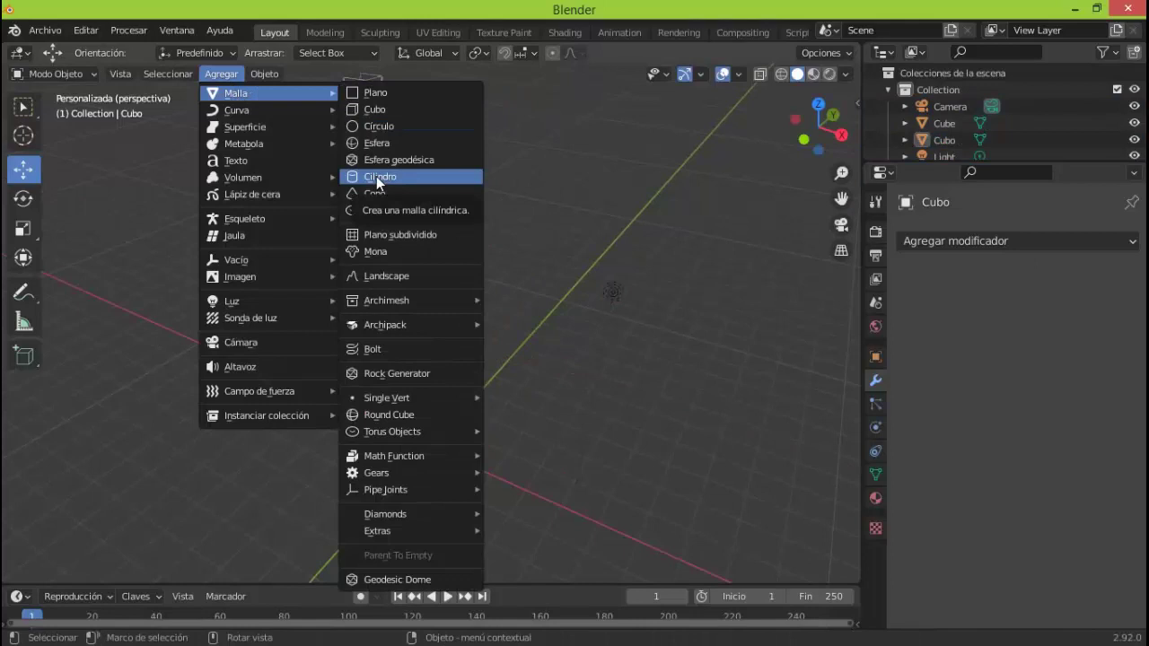
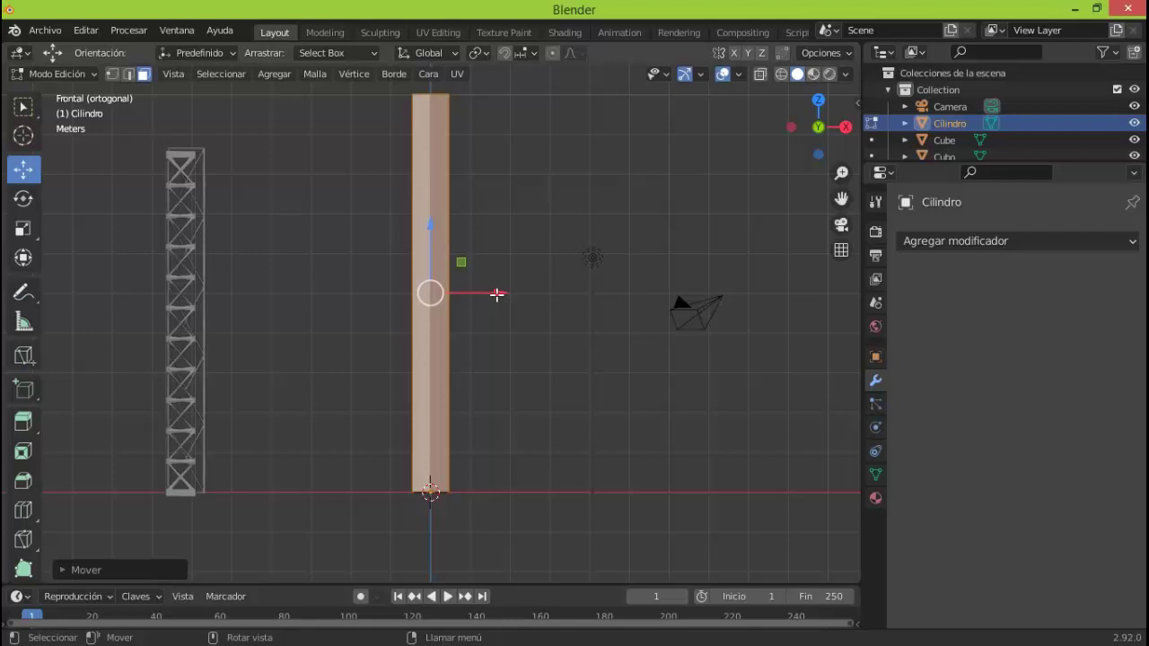
pyautogui.press('ctrl+r')
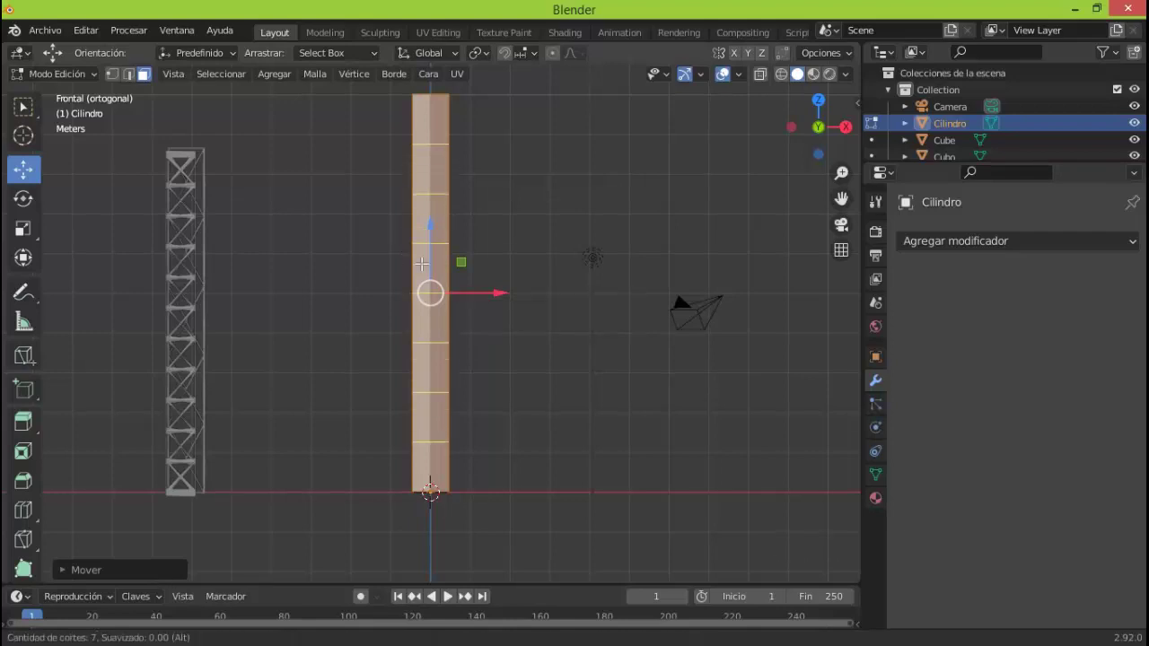
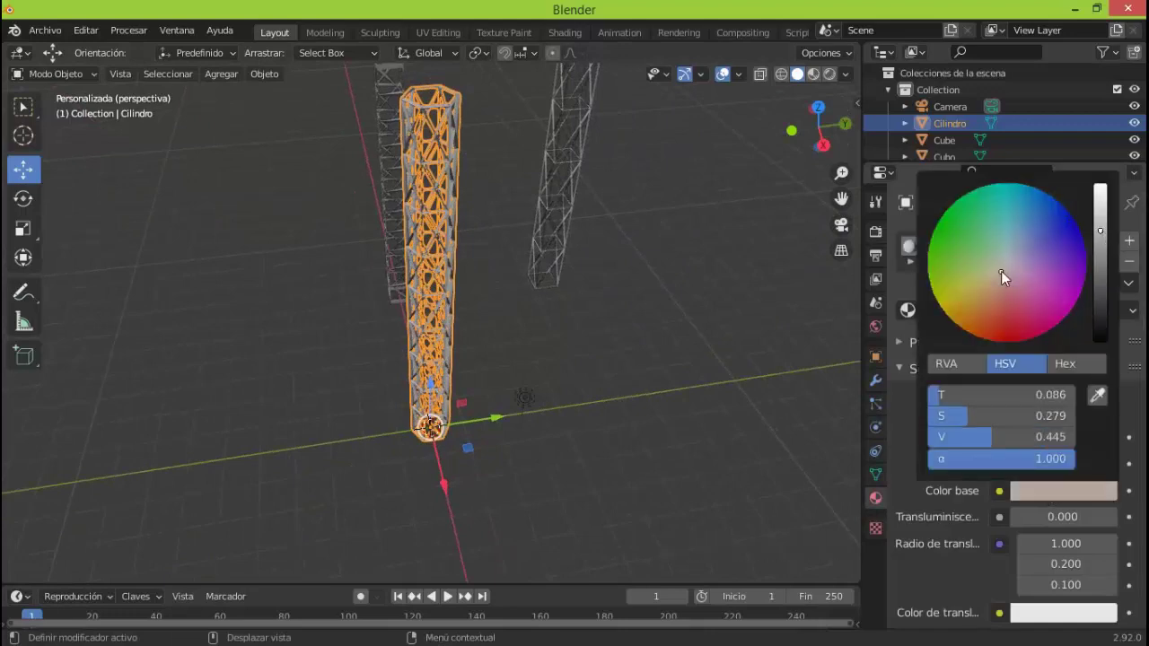
# Step: Confirm the mast material's base colour
pyautogui.click(908, 347)
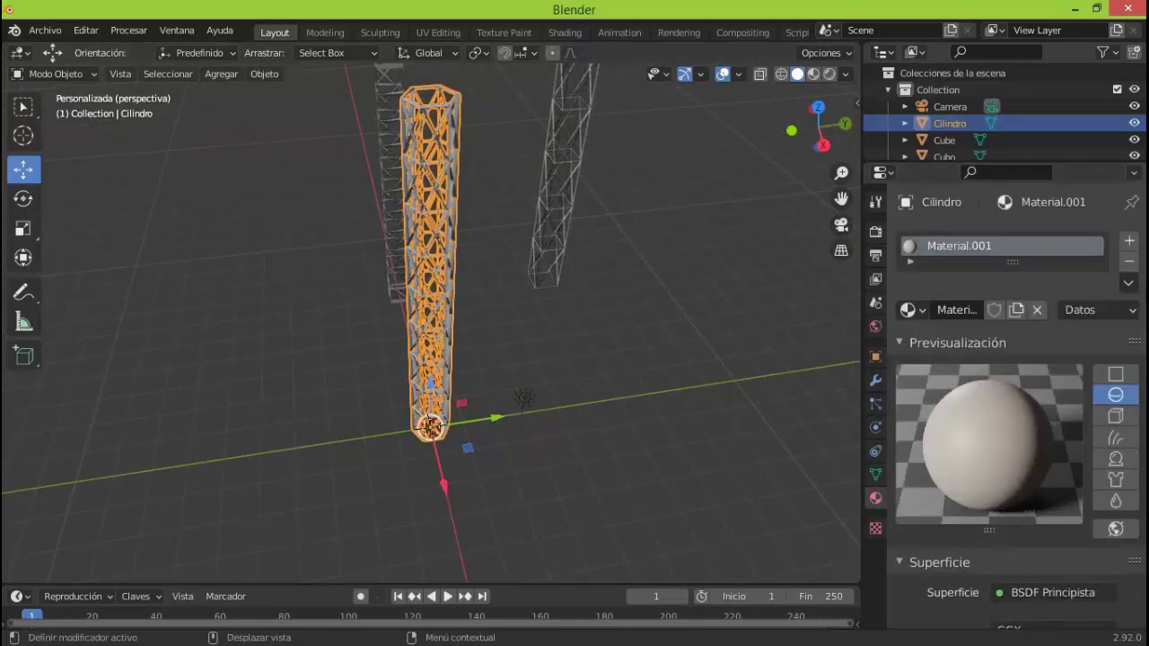
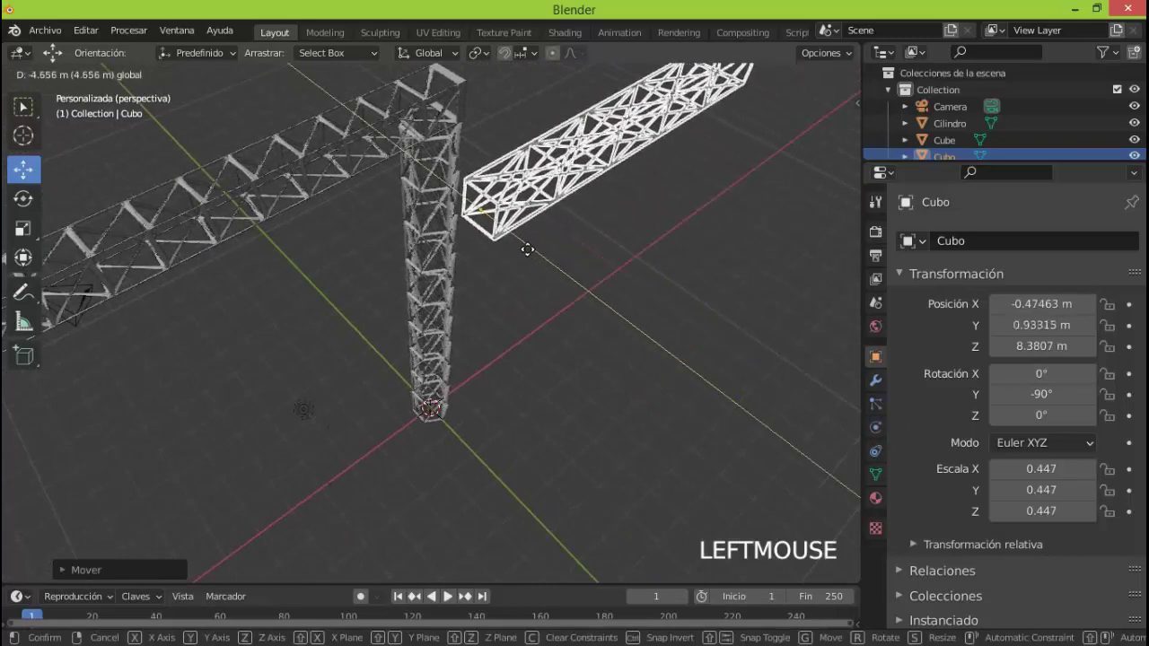
# Step: Place the jib on the mast top and, from top view, scale the jibs to matching length
pyautogui.click(523, 246)
pyautogui.click(564, 187)
pyautogui.press('KP_7')
pyautogui.click(417, 232)
pyautogui.click(35, 230)
pyautogui.click(419, 260)
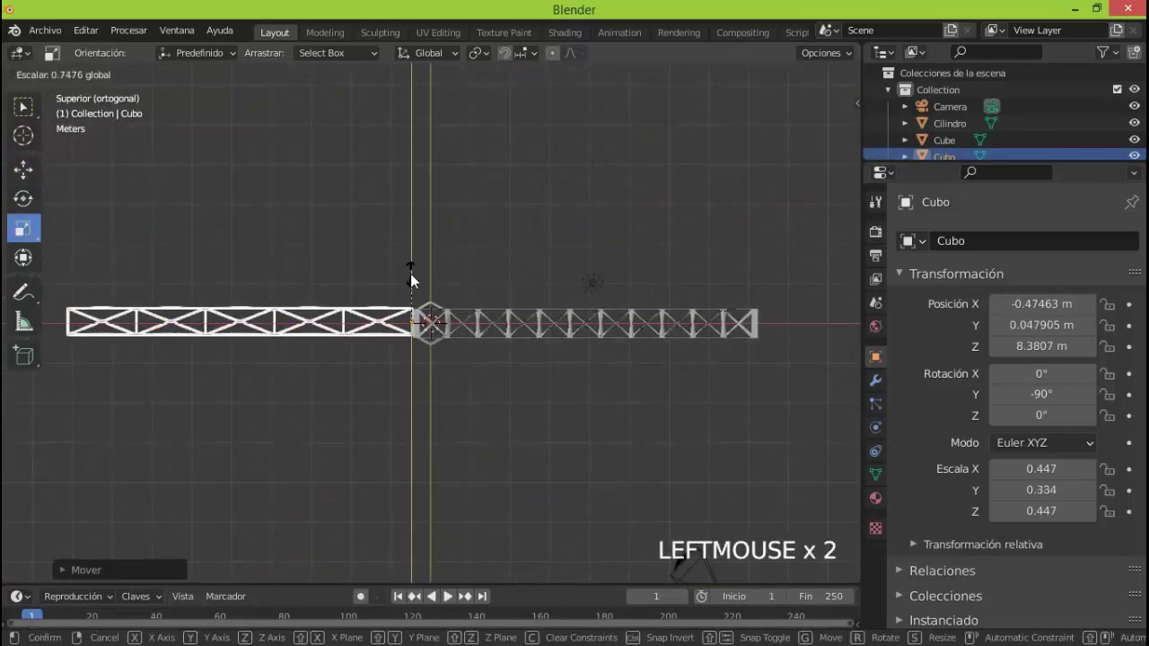
pyautogui.click(549, 312)
# Step: Select both jib trusses then the mast and parent the jibs to the mast
pyautogui.click(422, 264)
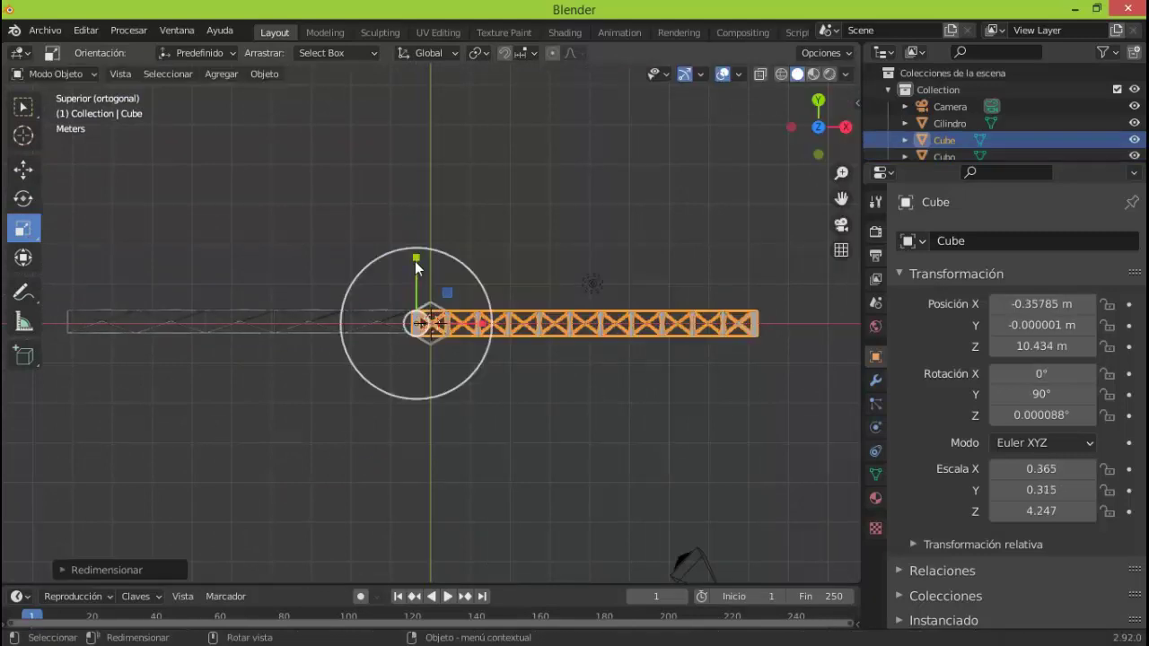
pyautogui.click(826, 164)
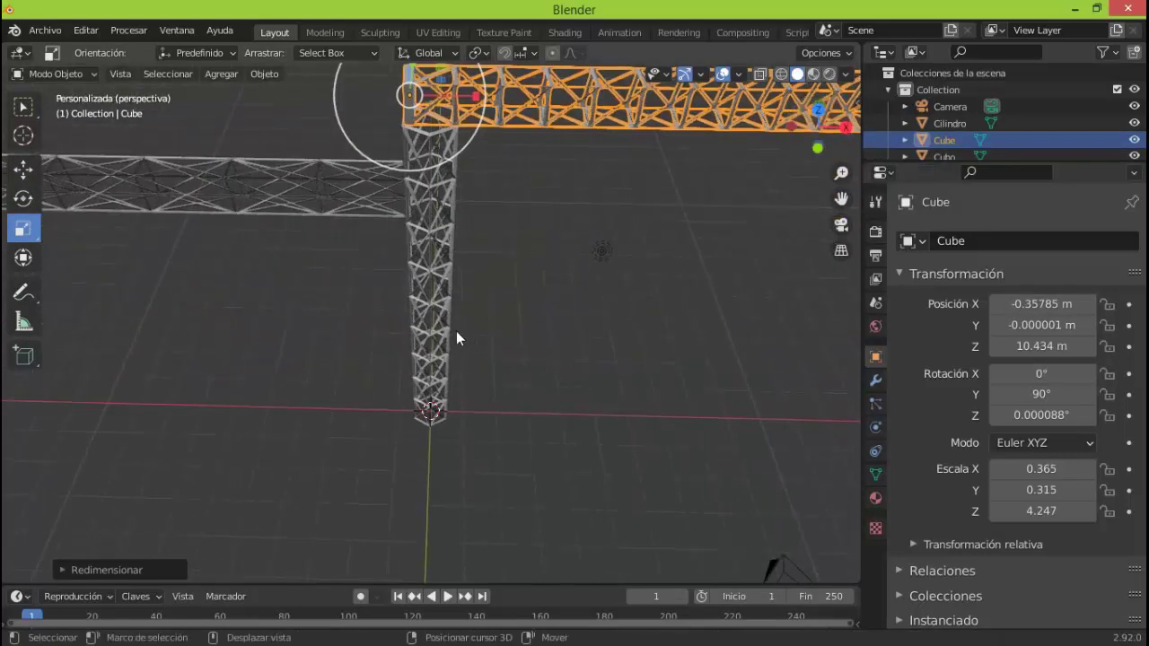
pyautogui.click(339, 220)
pyautogui.click(458, 290)
pyautogui.press('ctrl+p')
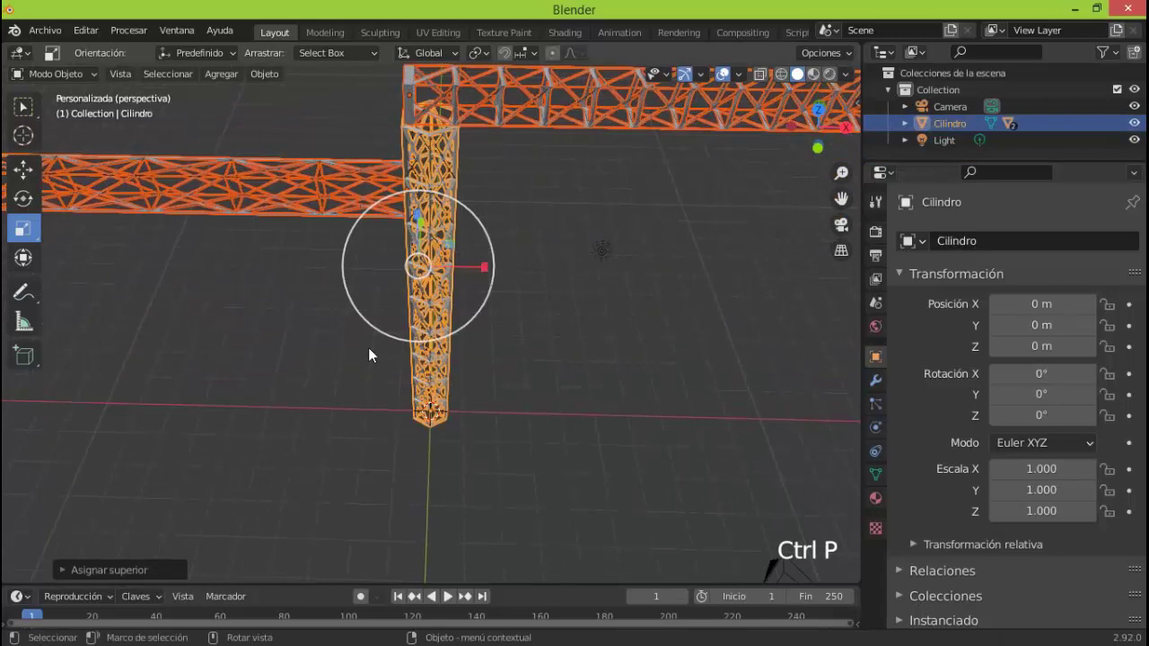
# Step: Confirm the parenting and start adding a hexagonal cylinder for the crane base
pyautogui.press('a')
pyautogui.doubleClick(240, 84)
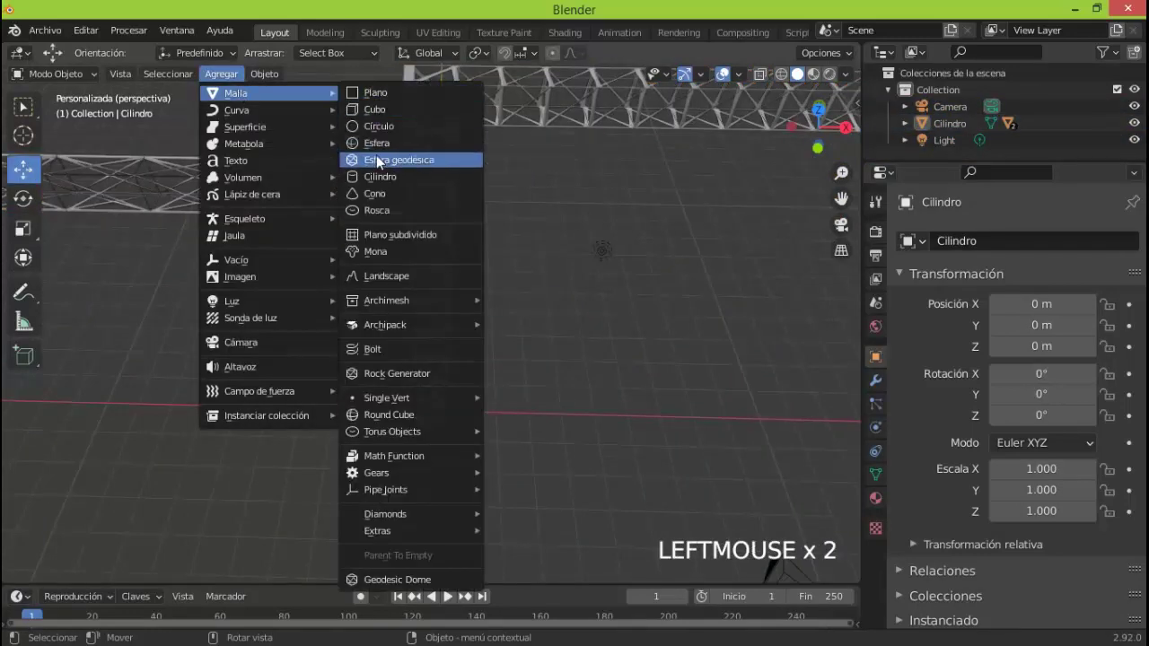
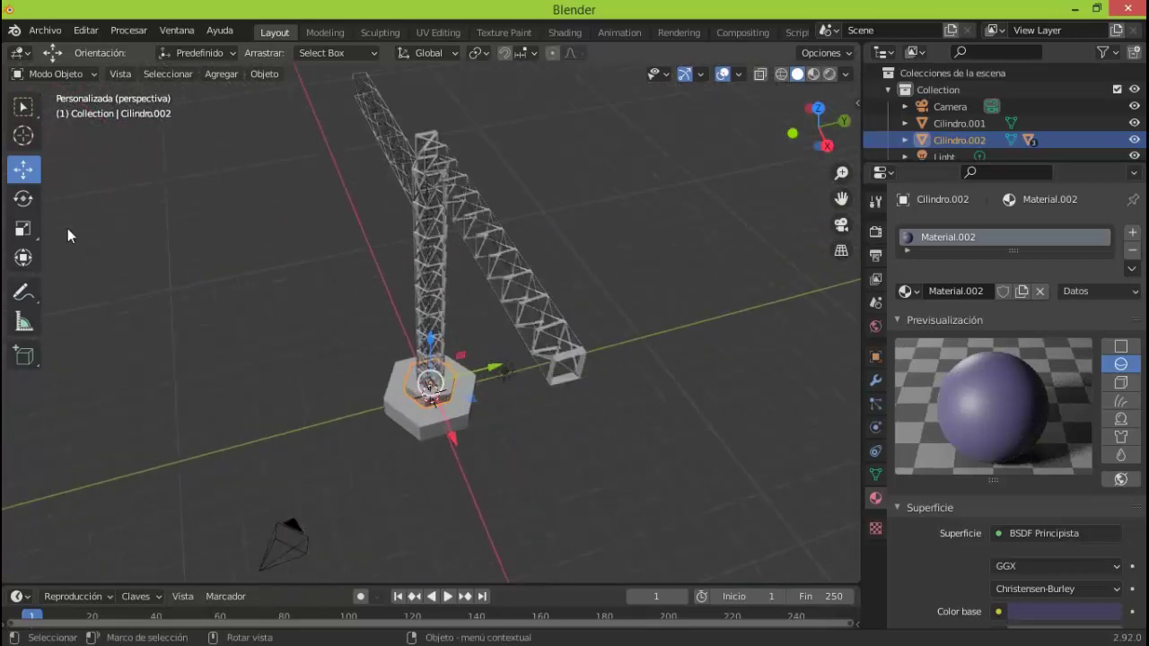
# Step: Rotate the base about Z and set the viewport background to a custom light-blue colour
pyautogui.click(32, 210)
pyautogui.click(409, 435)
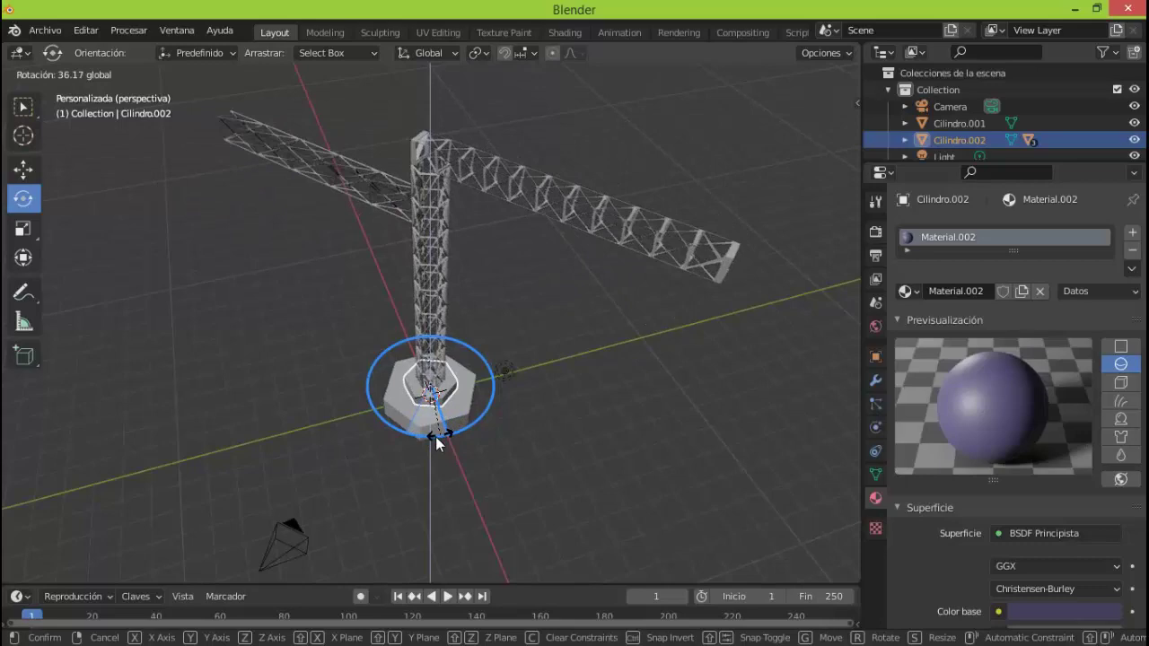
pyautogui.click(850, 83)
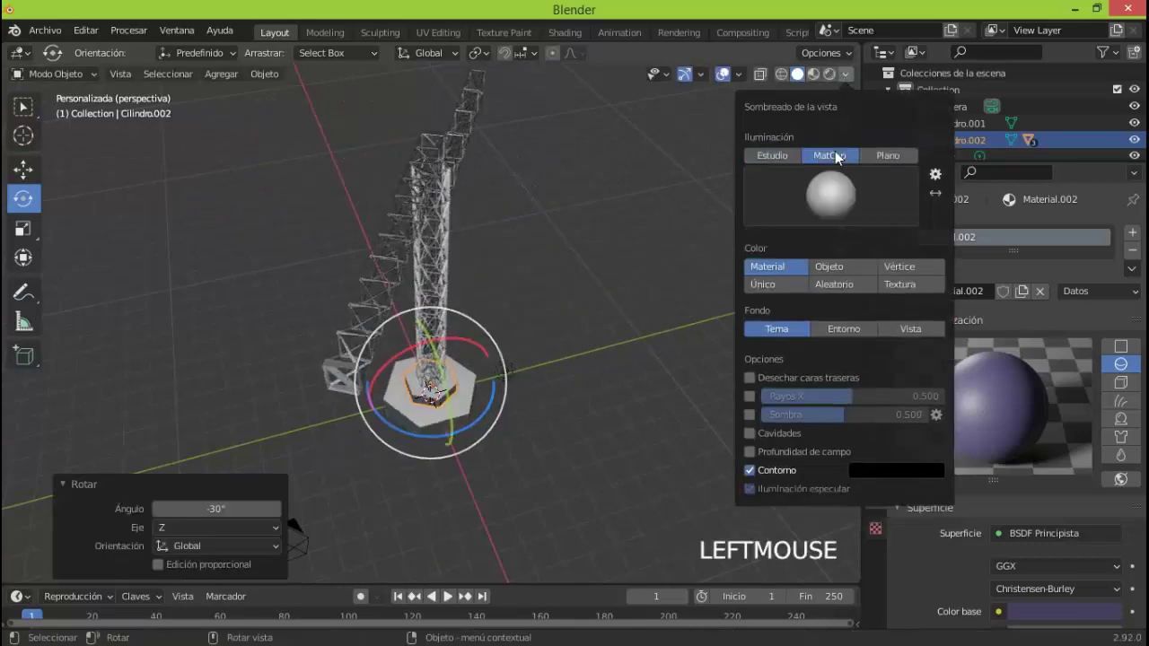
pyautogui.click(853, 86)
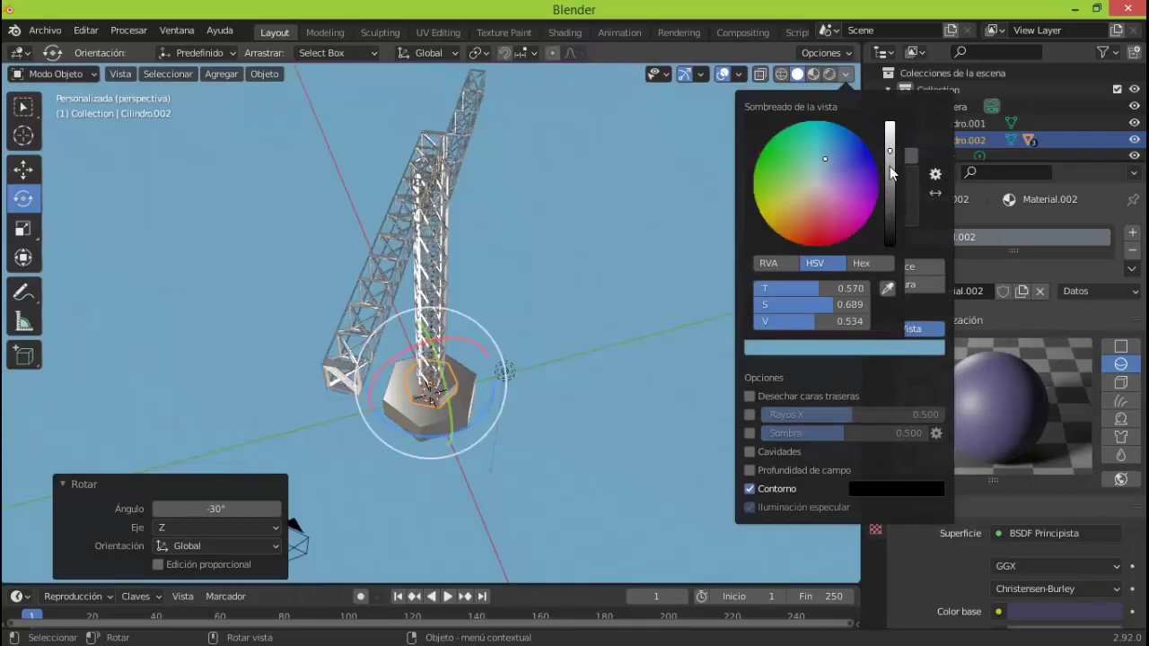